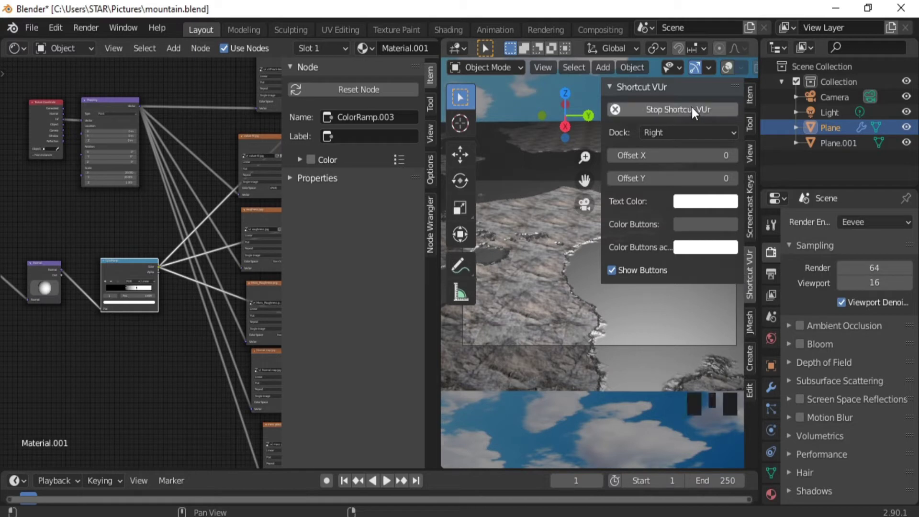
# Step: Hide the Screencast Keys panel and pan across the plane's material node tree
pyautogui.press('n')
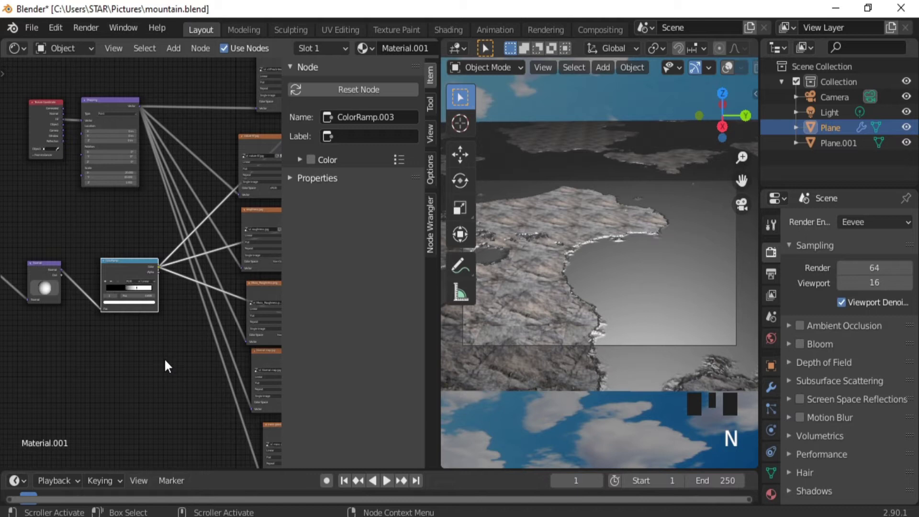
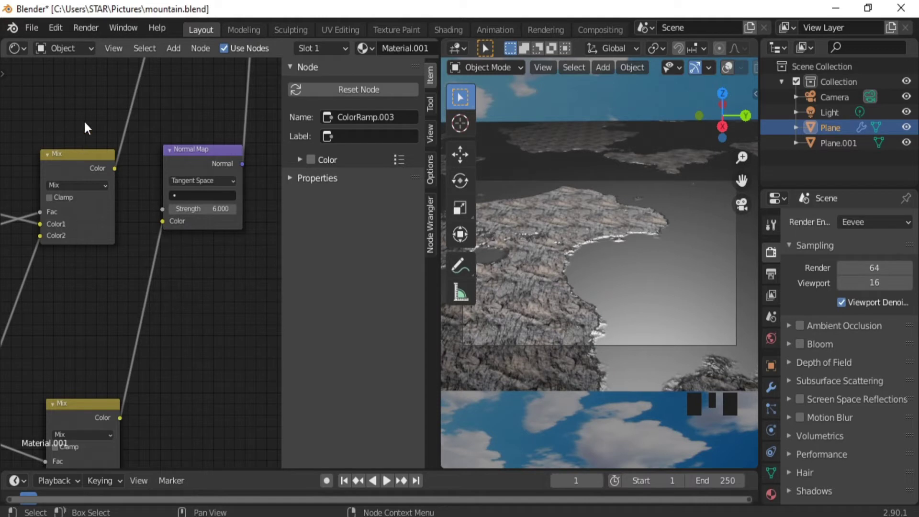
pyautogui.moveTo(87, 53); pyautogui.dragTo(216, 213)
# Step: Add the World Output node and search for the next world node to add
pyautogui.press('shift+a')
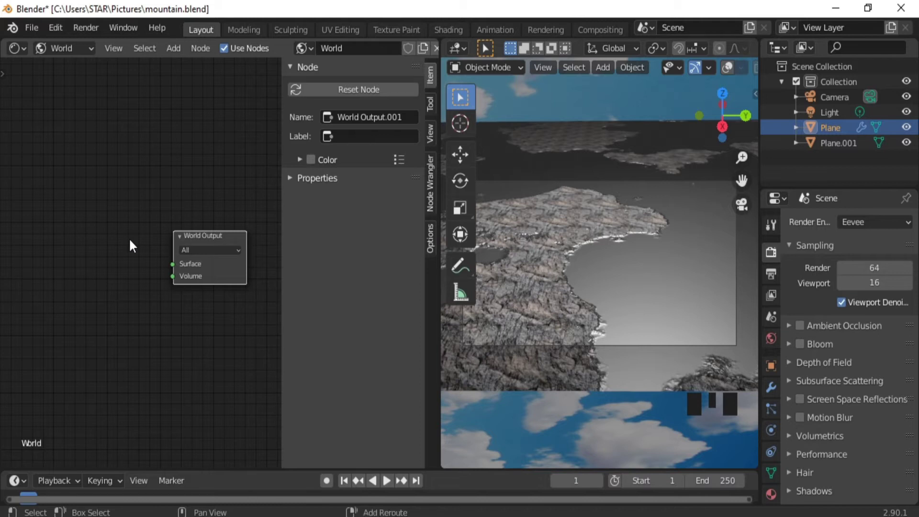
pyautogui.press('shift+a')
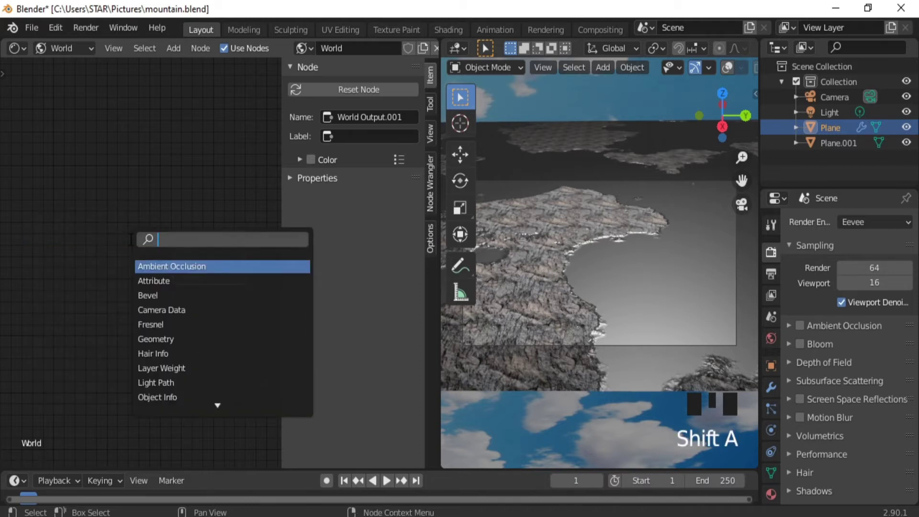
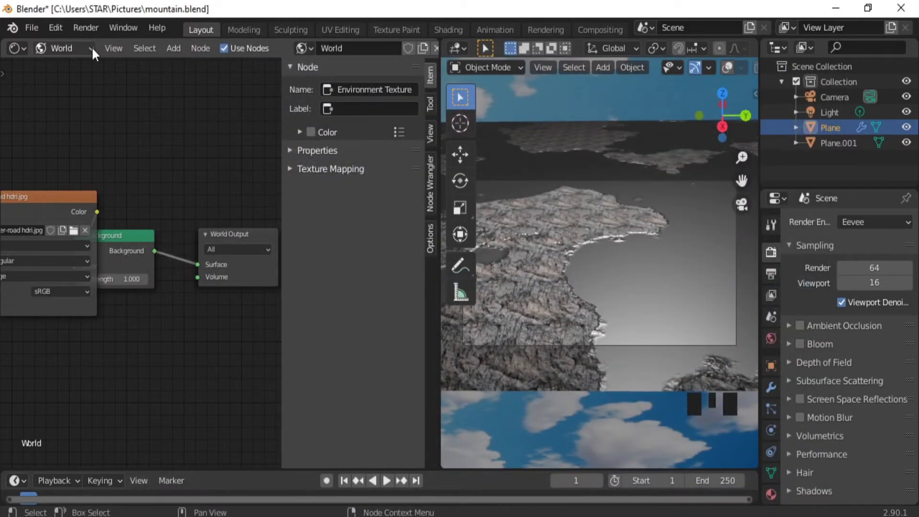
# Step: Return to the plane's material and duplicate Mix nodes onto the rock texture links (up to Mix.006)
pyautogui.moveTo(95, 54); pyautogui.dragTo(162, 180)
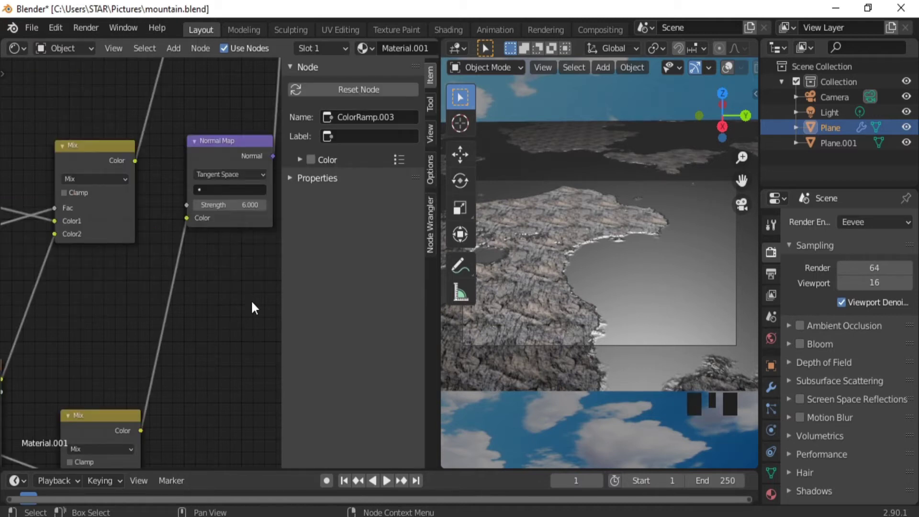
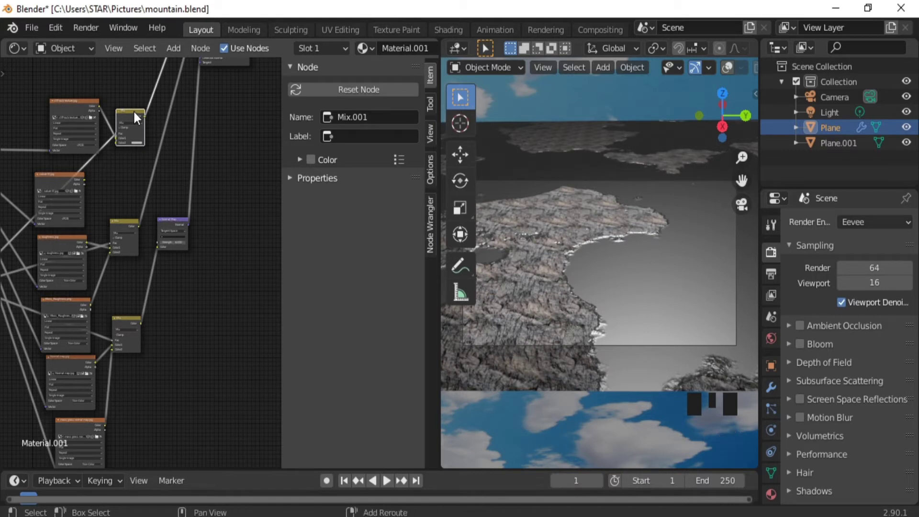
pyautogui.press('shift+d')
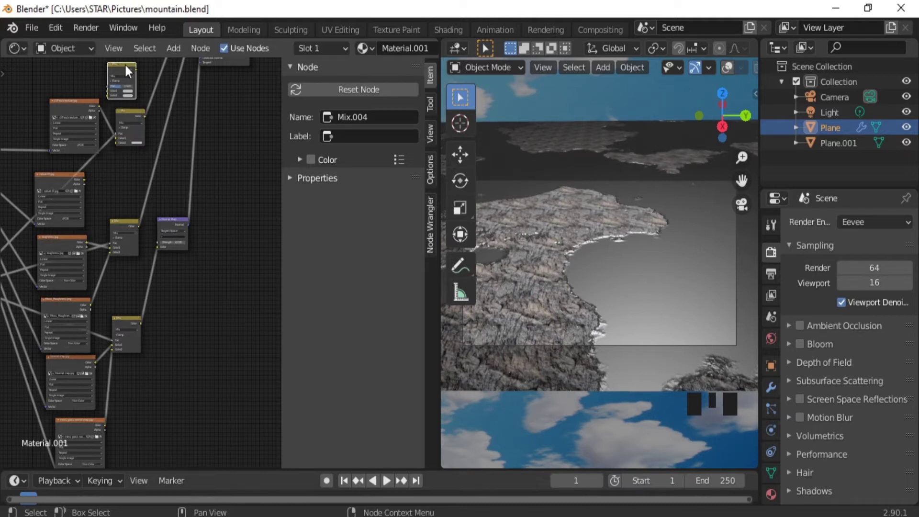
pyautogui.click(127, 69)
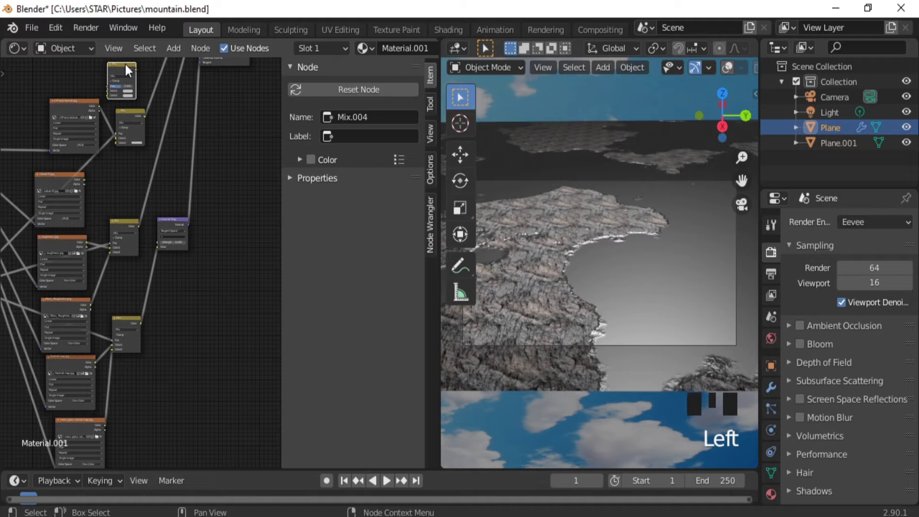
pyautogui.moveTo(126, 69); pyautogui.dragTo(233, 249)
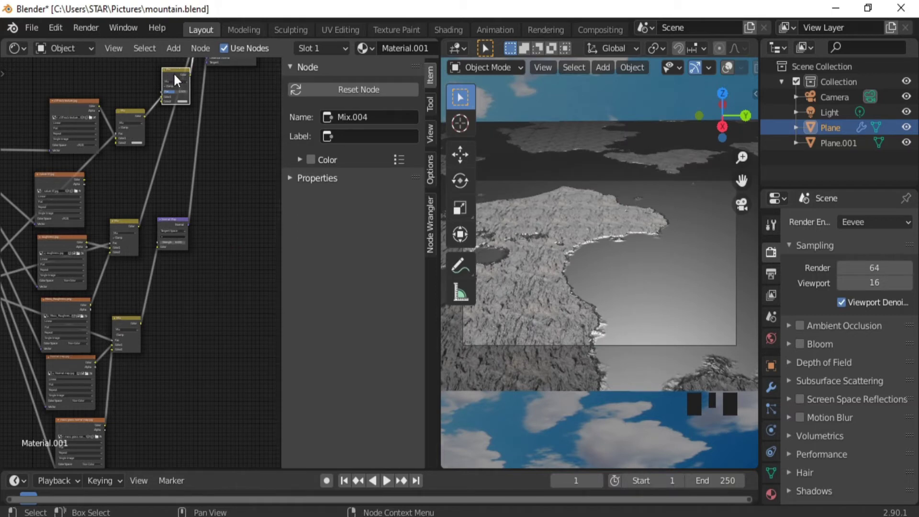
pyautogui.press('shift+d')
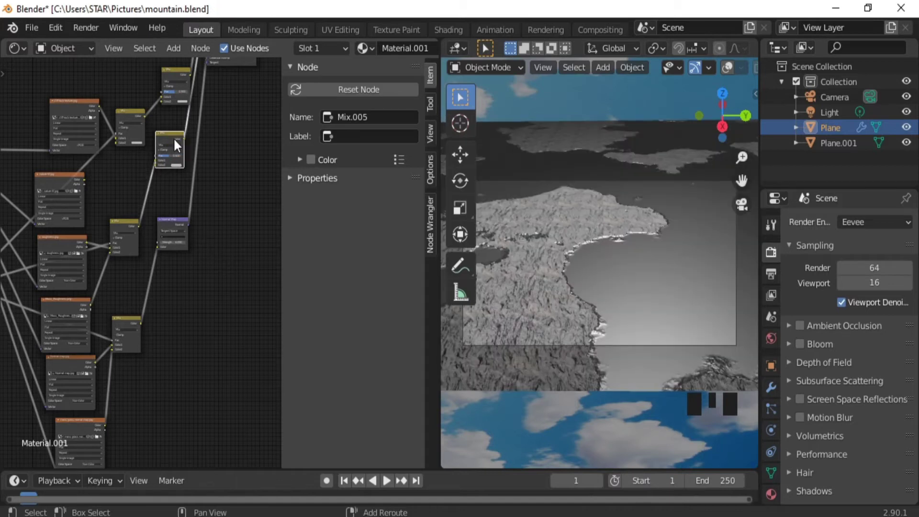
pyautogui.press('shift+d')
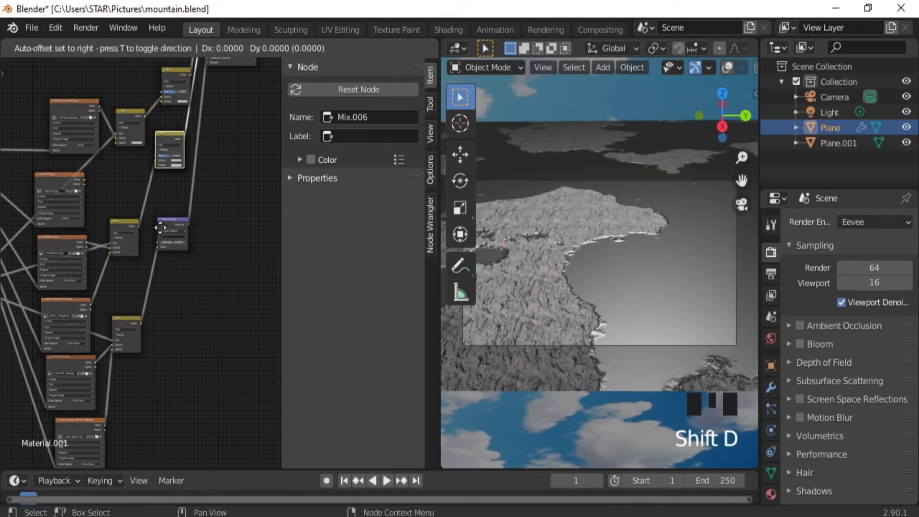
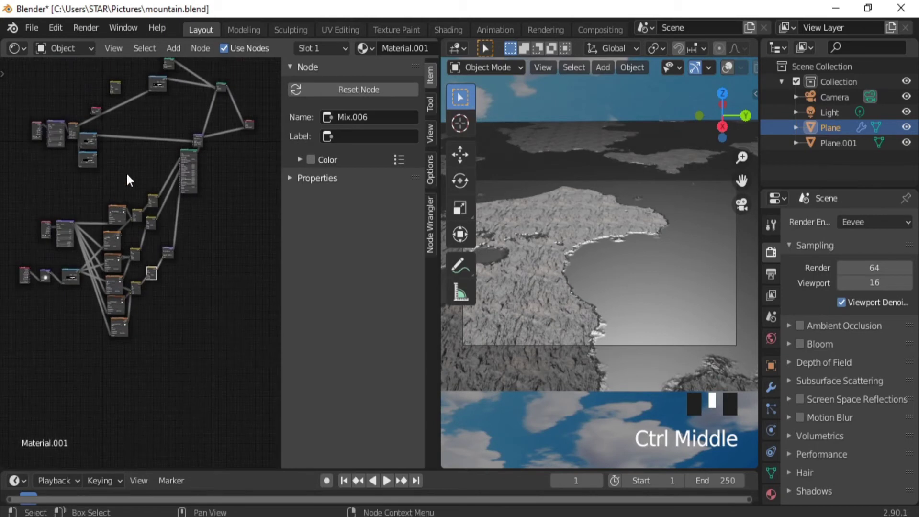
# Step: Move the texture node cluster left and pull the Mix node column apart
pyautogui.click(133, 178)
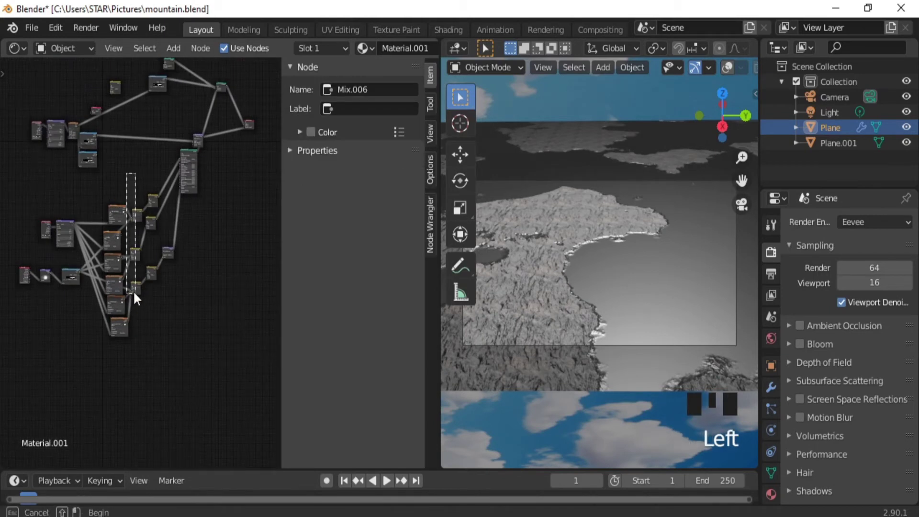
pyautogui.click(149, 179)
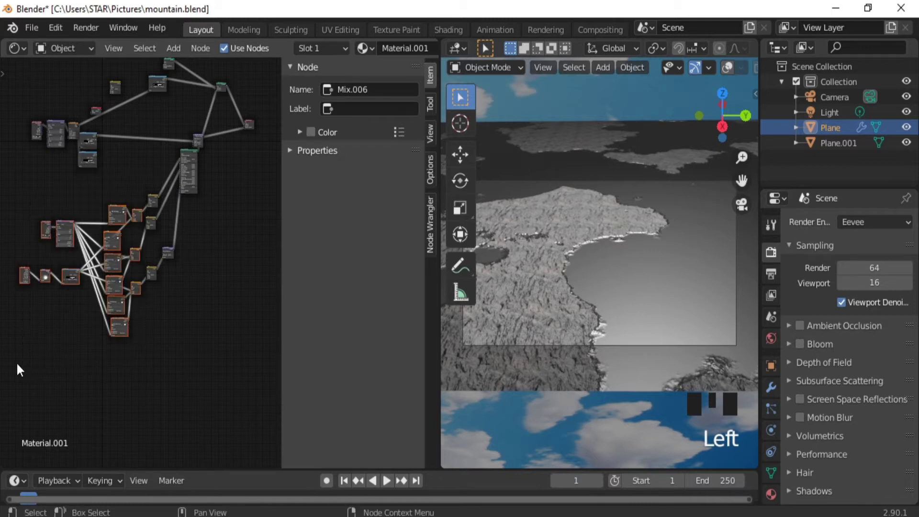
pyautogui.press('g')
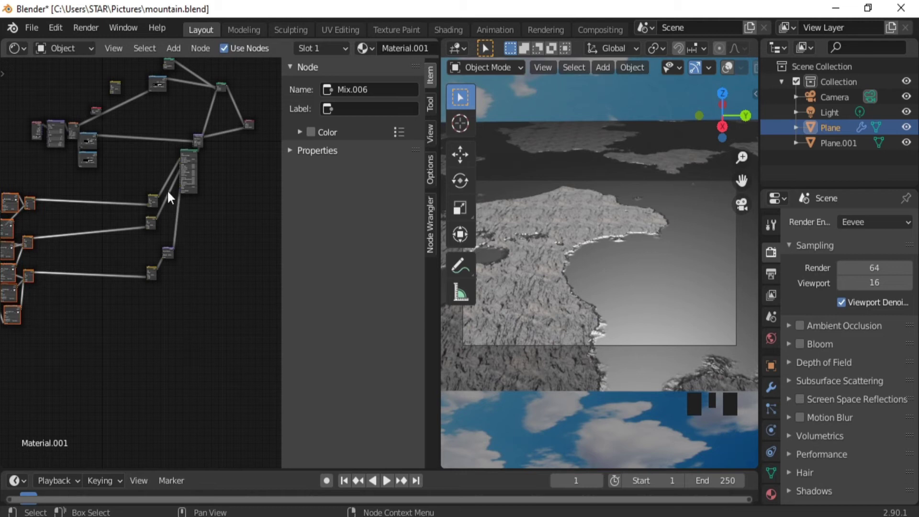
pyautogui.click(158, 175)
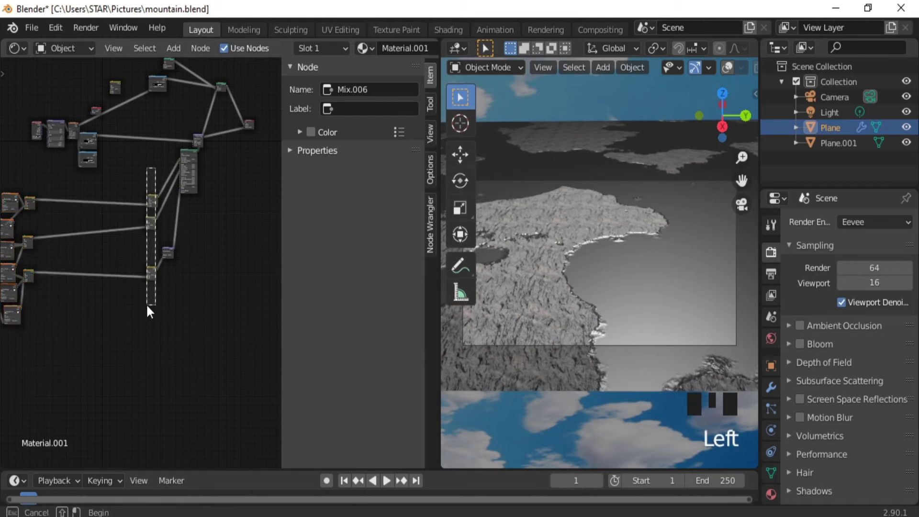
pyautogui.press('g')
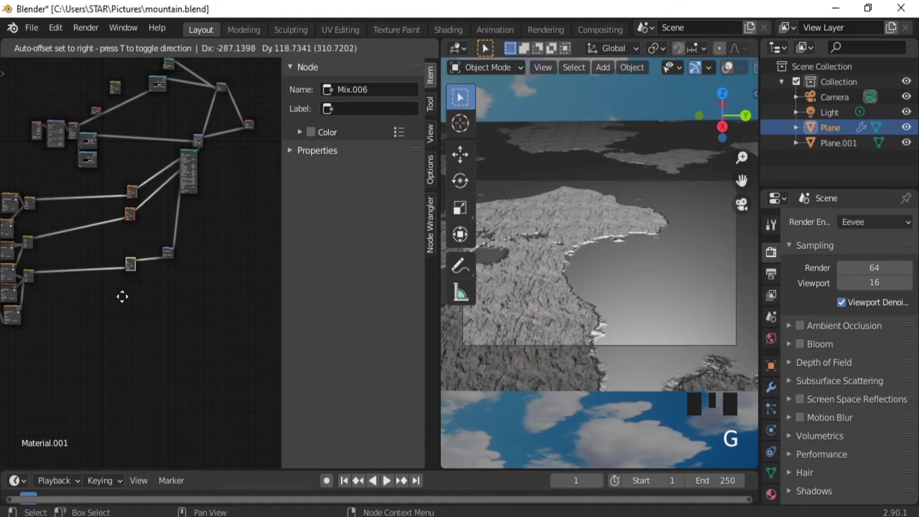
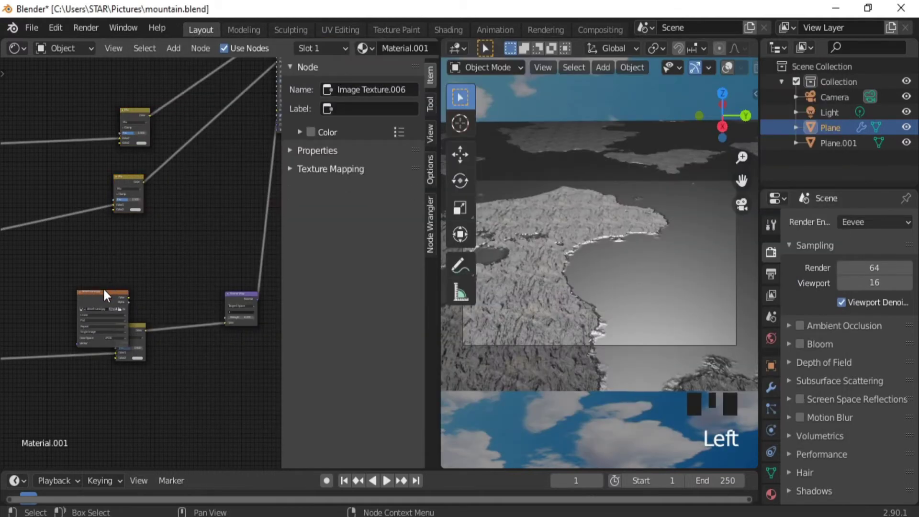
# Step: Reposition the desert sand Image Texture node and link its Color into a Mix node
pyautogui.click(107, 295)
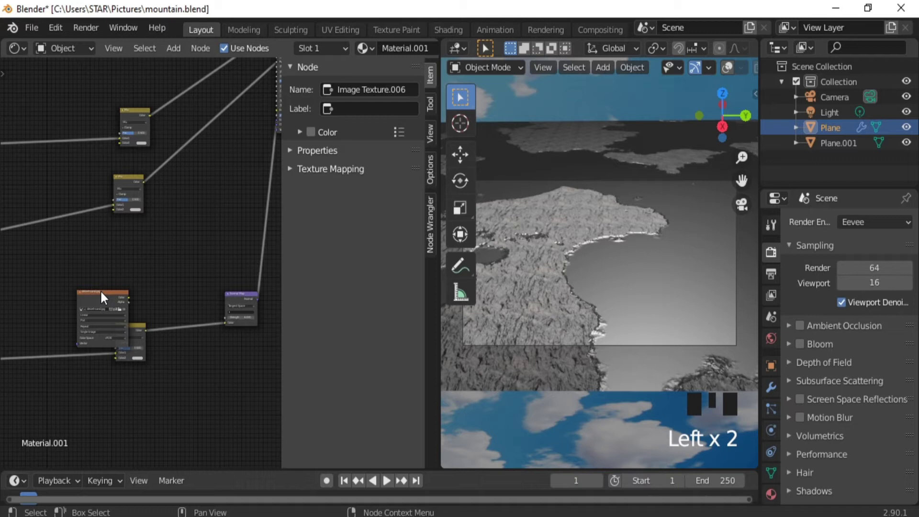
pyautogui.click(104, 297)
pyautogui.moveTo(104, 297); pyautogui.dragTo(86, 190)
pyautogui.moveTo(87, 190); pyautogui.dragTo(95, 171)
pyautogui.moveTo(60, 163); pyautogui.dragTo(44, 144)
pyautogui.moveTo(43, 144); pyautogui.dragTo(117, 116)
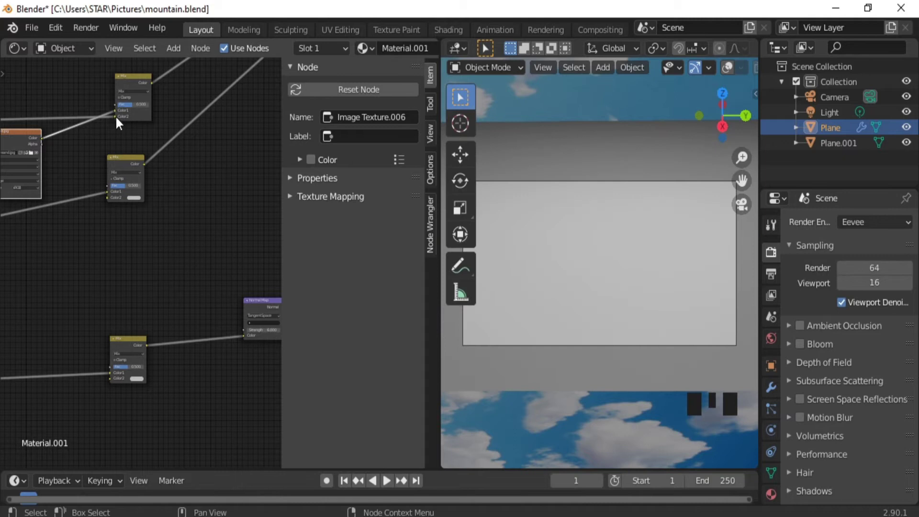
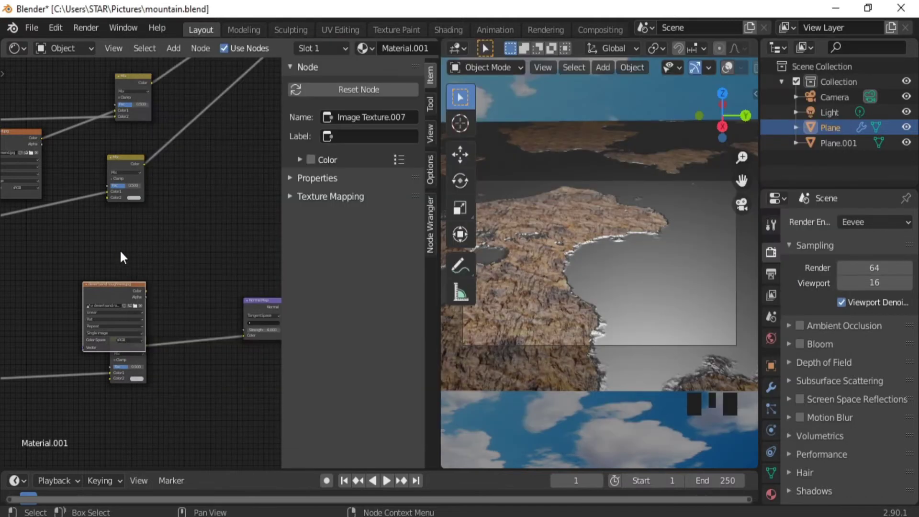
# Step: Move the sand texture left and wire Image Texture.007 into the lower Mix node
pyautogui.click(130, 268)
pyautogui.click(67, 281)
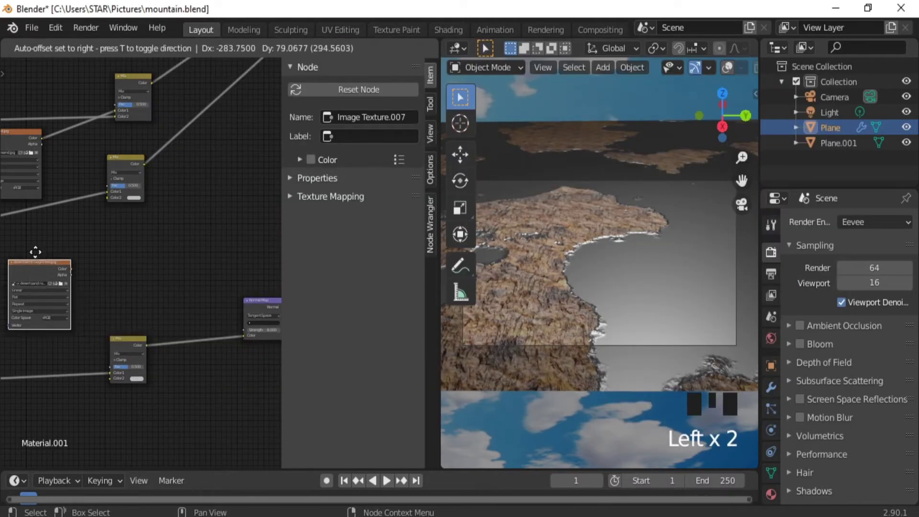
pyautogui.moveTo(80, 269); pyautogui.dragTo(48, 264)
pyautogui.moveTo(48, 265); pyautogui.dragTo(190, 247)
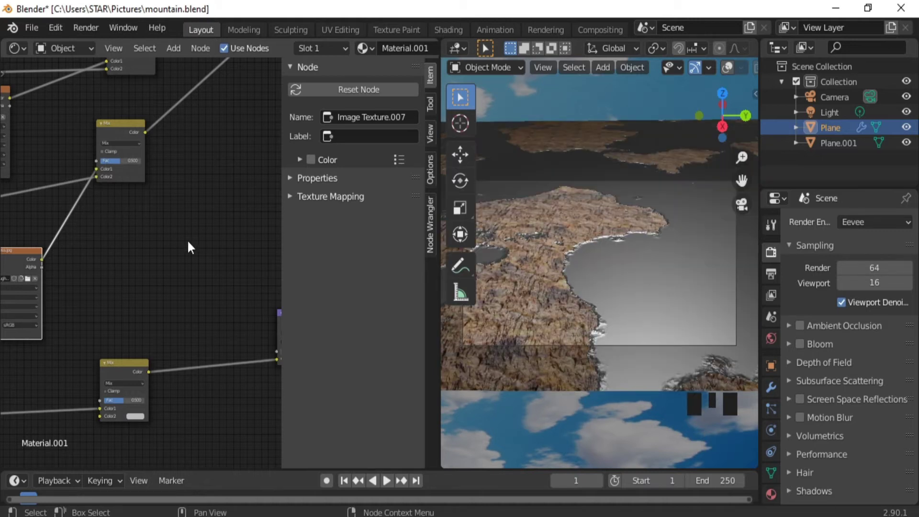
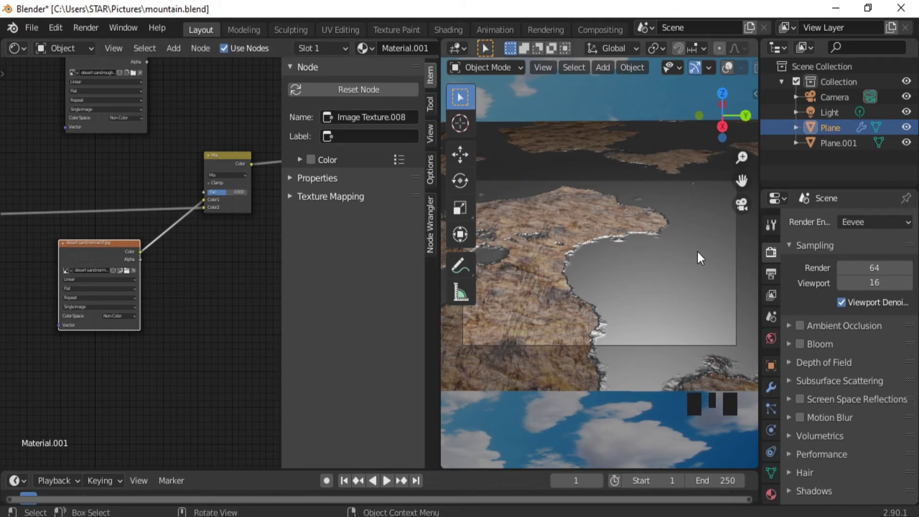
# Step: Switch the render engine to Cycles to preview the blended rock shading
pyautogui.moveTo(870, 227); pyautogui.dragTo(624, 263)
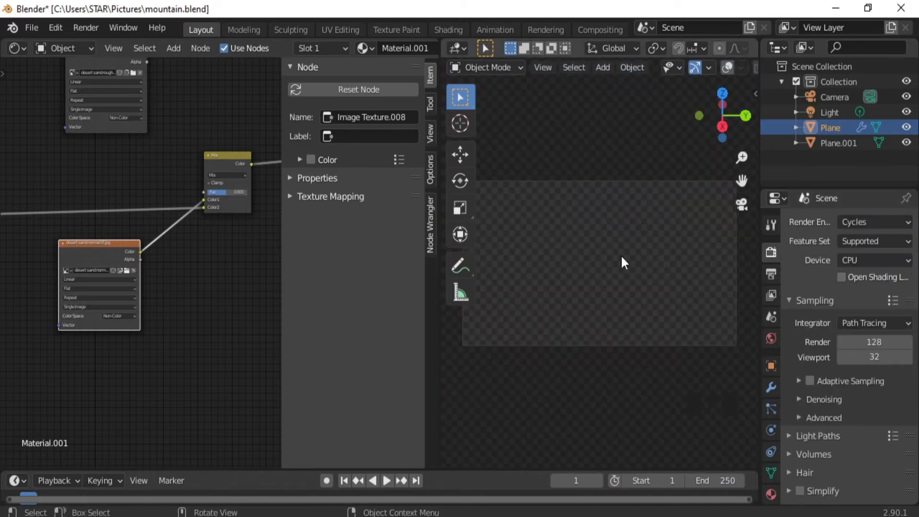
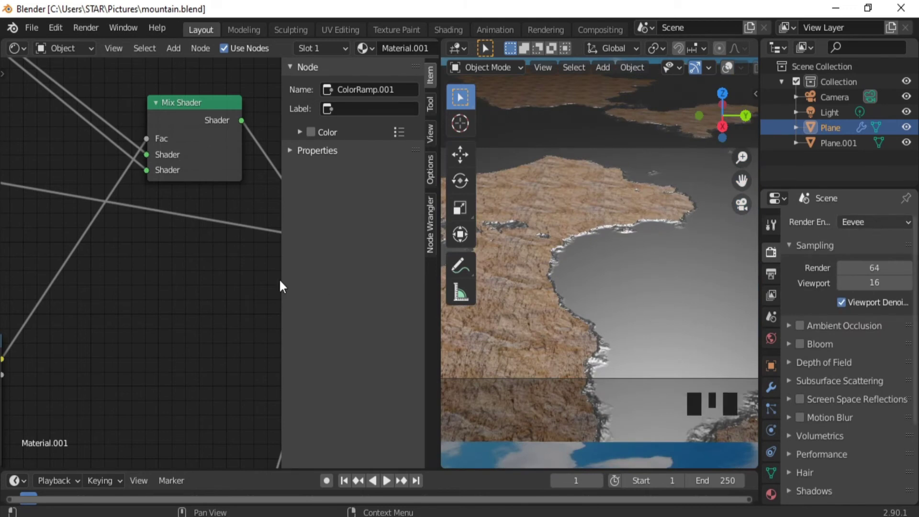
# Step: Pan to bring the whole material node tree with chained Mix Shaders into view
pyautogui.moveTo(206, 259); pyautogui.dragTo(172, 256)
# Step: Start adding Bump, MixRGB and Fresnel nodes beside the shader chain
pyautogui.click(172, 255)
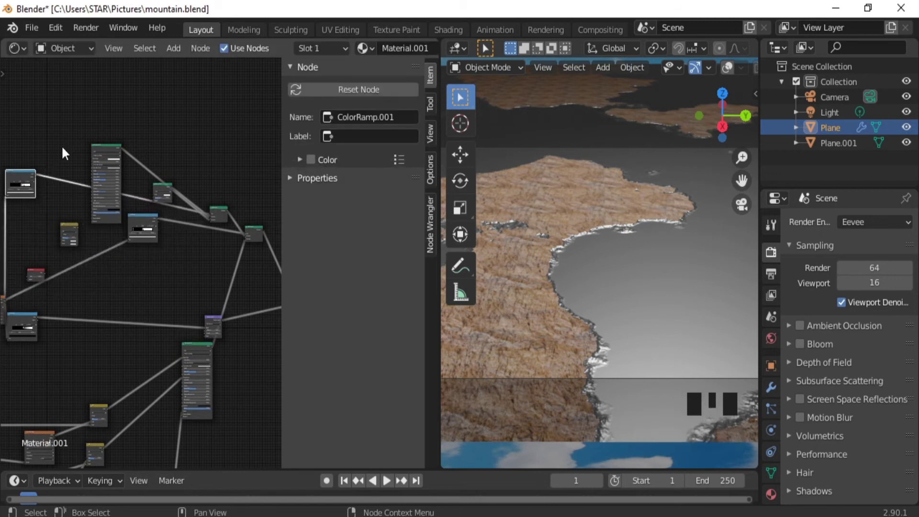
pyautogui.moveTo(65, 153); pyautogui.dragTo(48, 94)
pyautogui.press('shift+a')
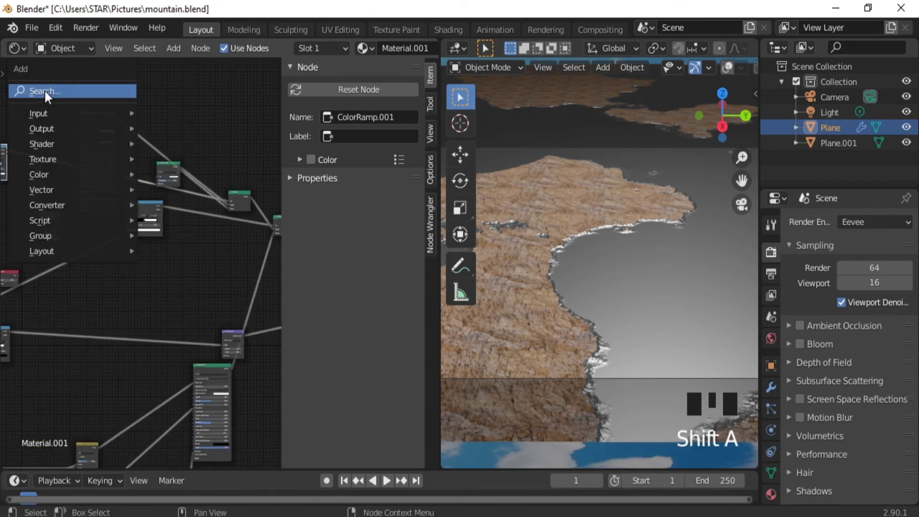
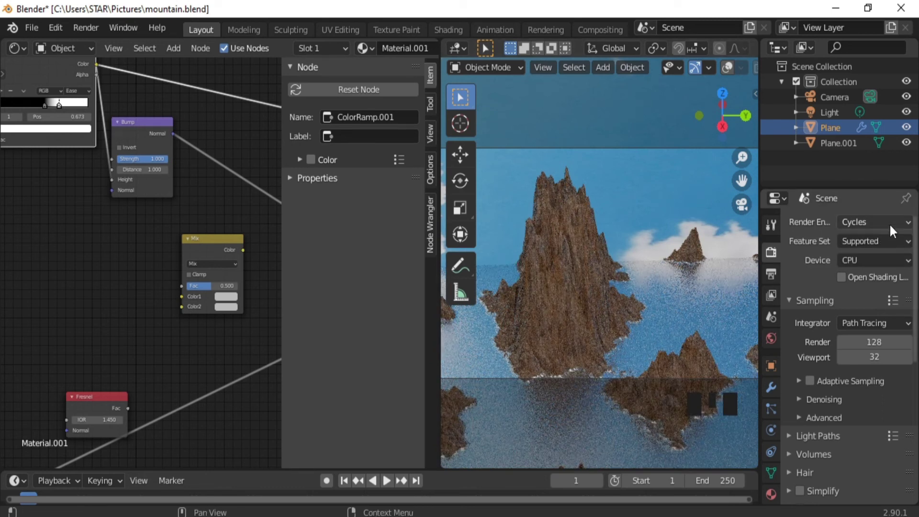
# Step: Return the viewport to Eevee and duplicate the Bump node as Bump.001
pyautogui.moveTo(891, 228); pyautogui.dragTo(138, 285)
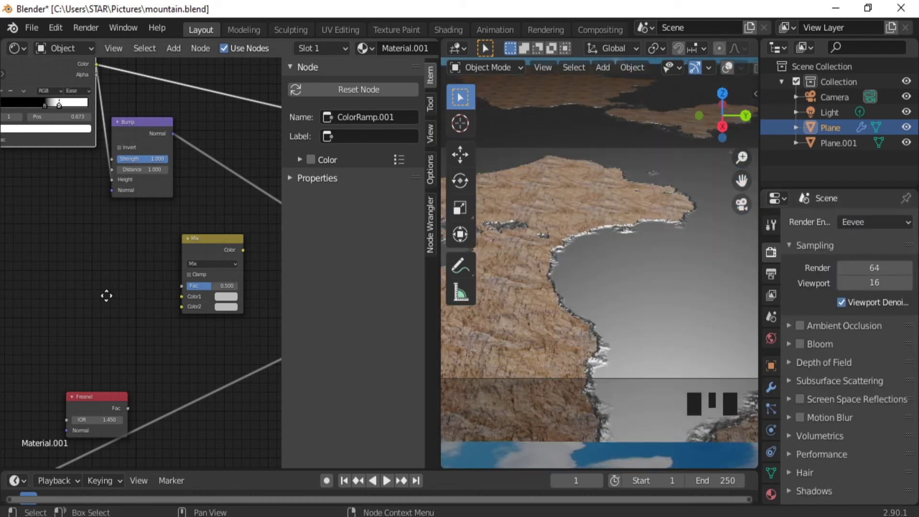
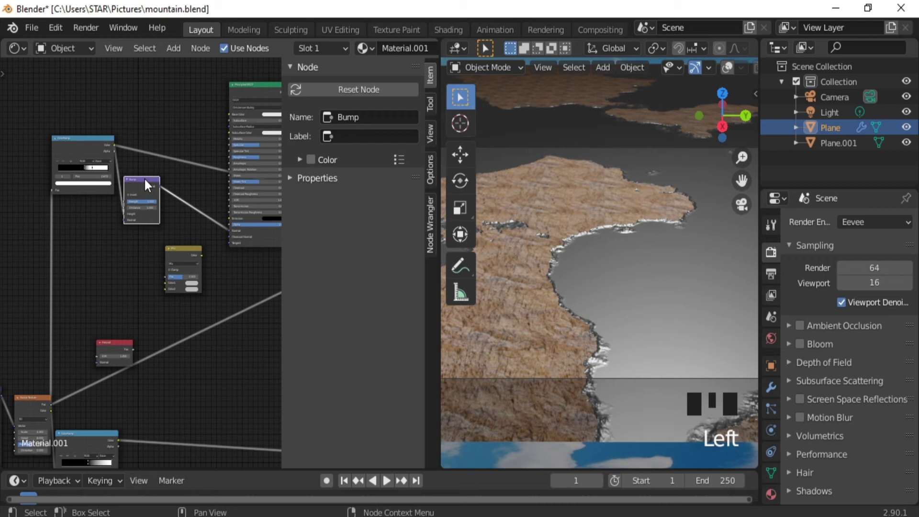
pyautogui.press('shift+d')
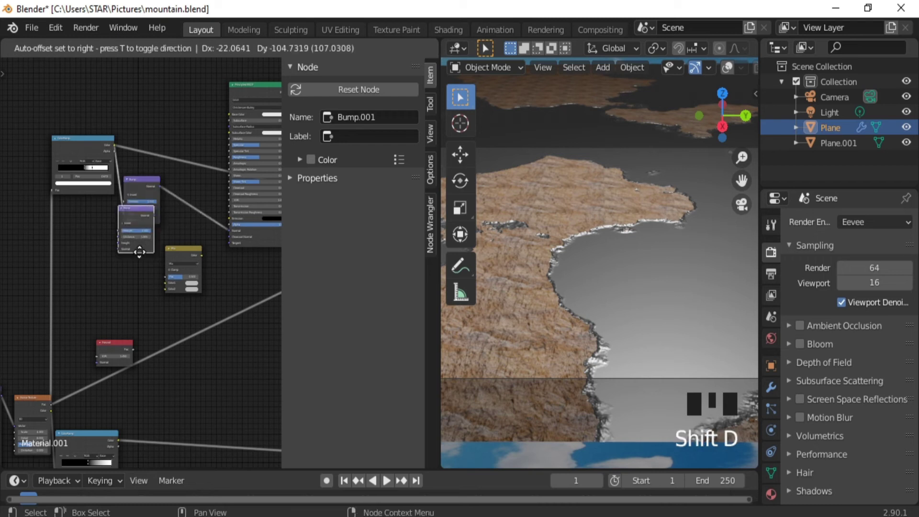
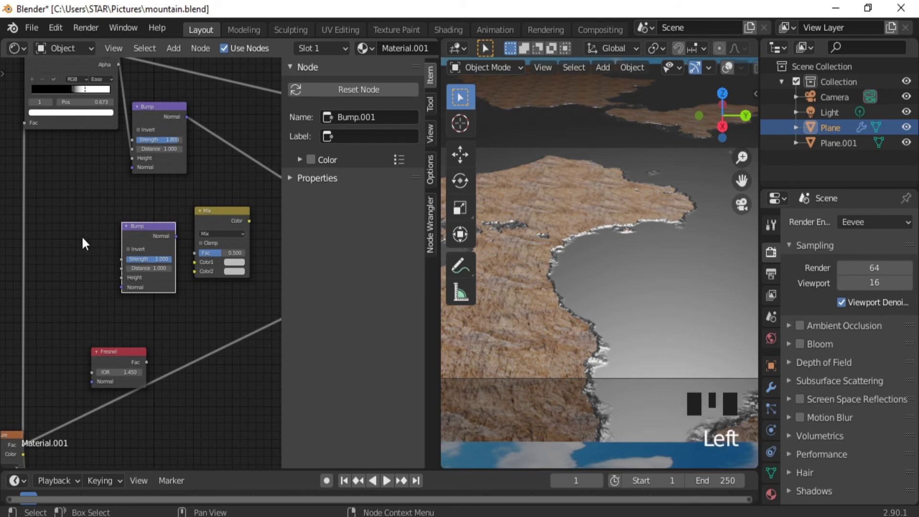
# Step: Add a Noise Texture feeding Bump.001's Height and give it Mapping/Texture Coordinate nodes
pyautogui.press('shift+a')
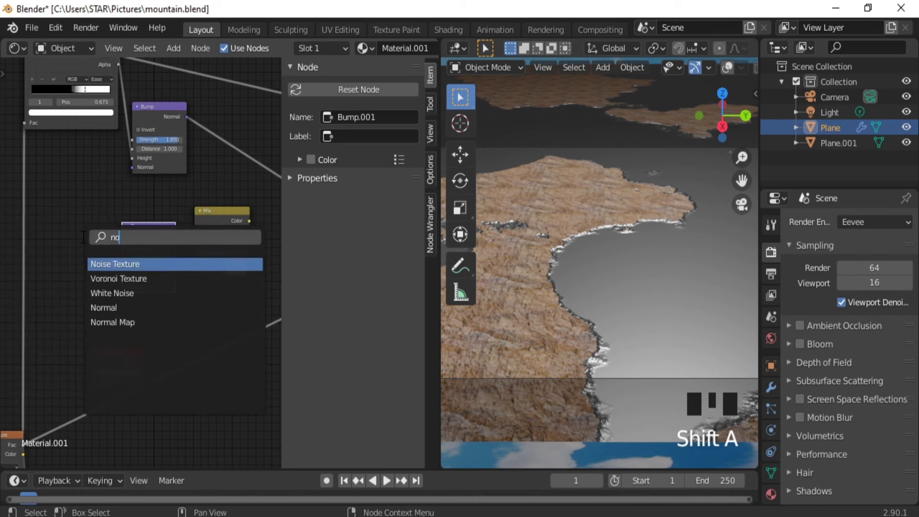
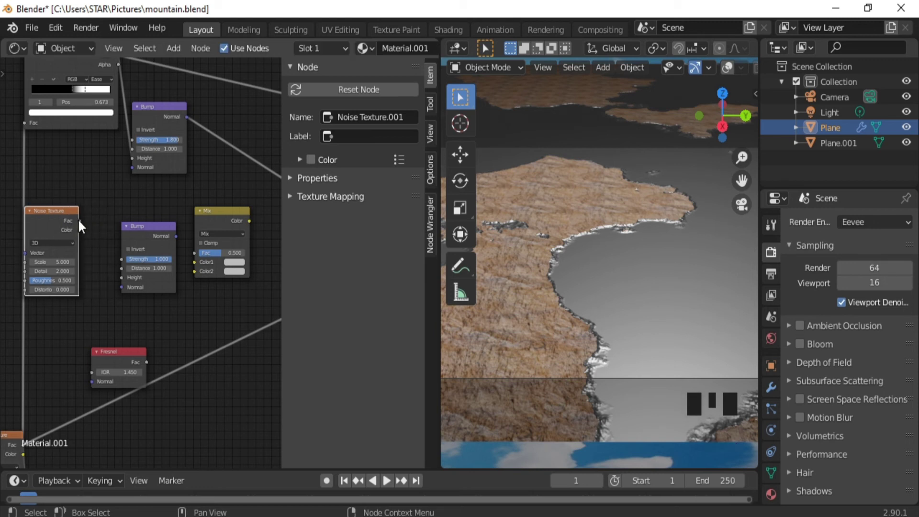
pyautogui.click(86, 225)
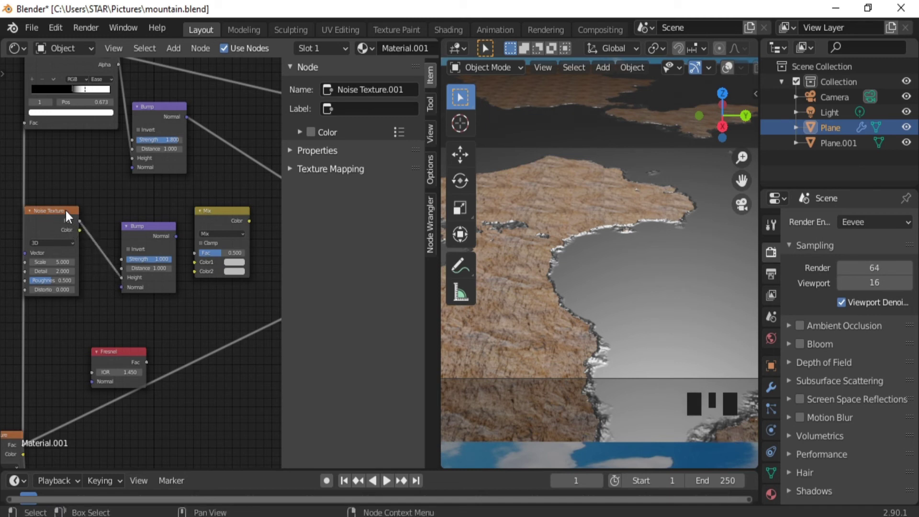
pyautogui.click(72, 215)
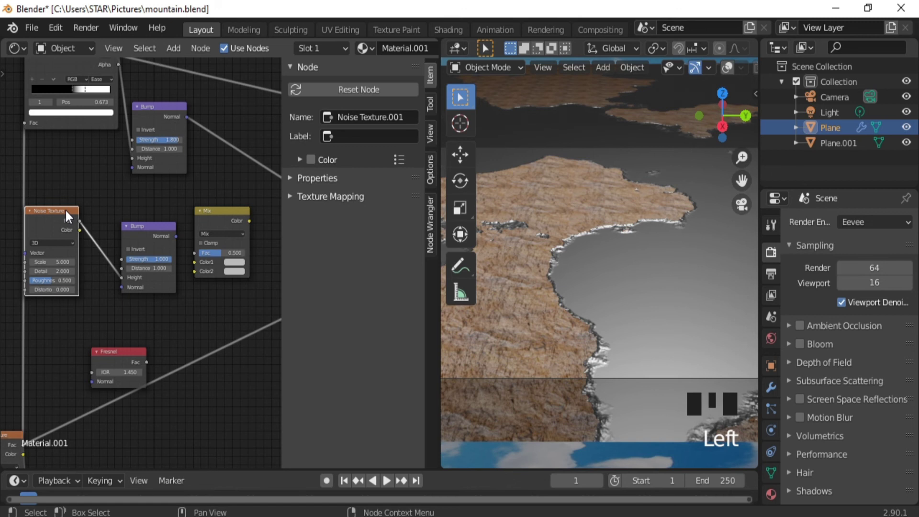
pyautogui.press('ctrl+t')
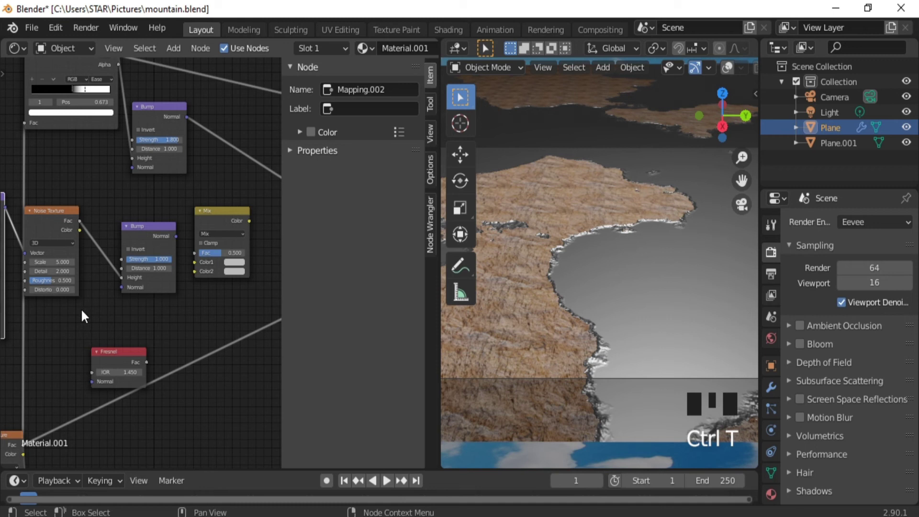
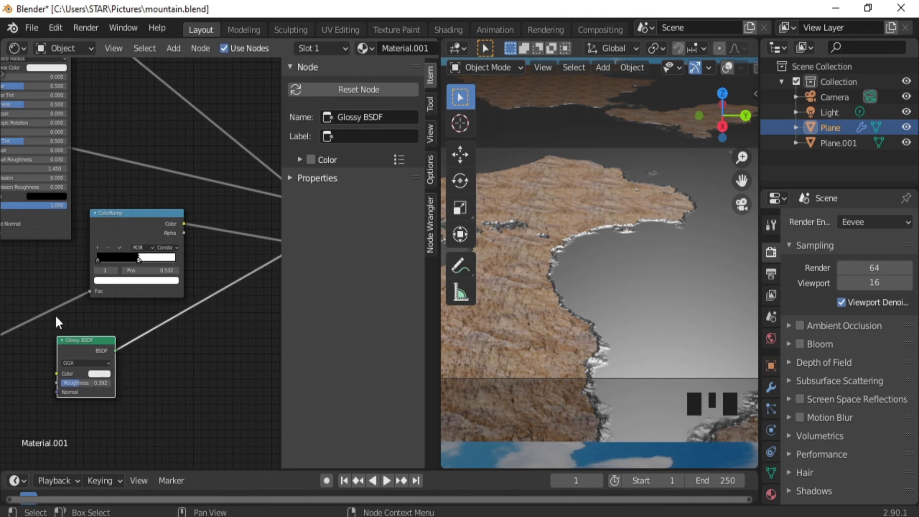
# Step: Link Bump.001's Normal output into the Glossy BSDF's Normal input
pyautogui.moveTo(25, 314); pyautogui.dragTo(74, 243)
pyautogui.click(74, 243)
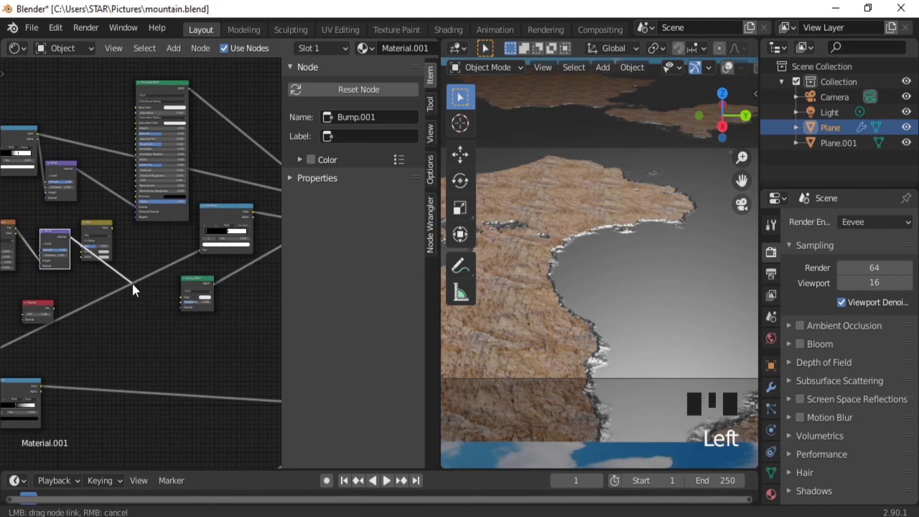
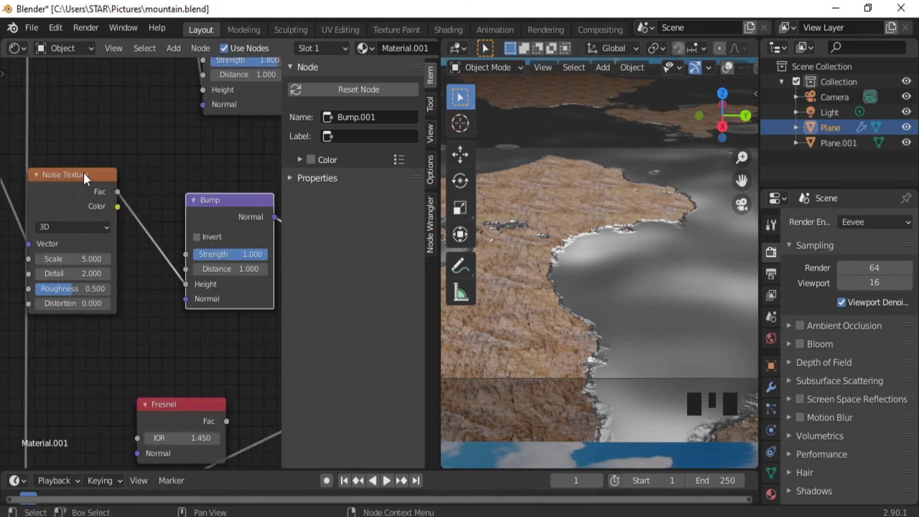
# Step: Preview the Noise Texture on the surface, check it in Cycles, and lower Bump.001 Strength to 0.283
pyautogui.click(86, 179)
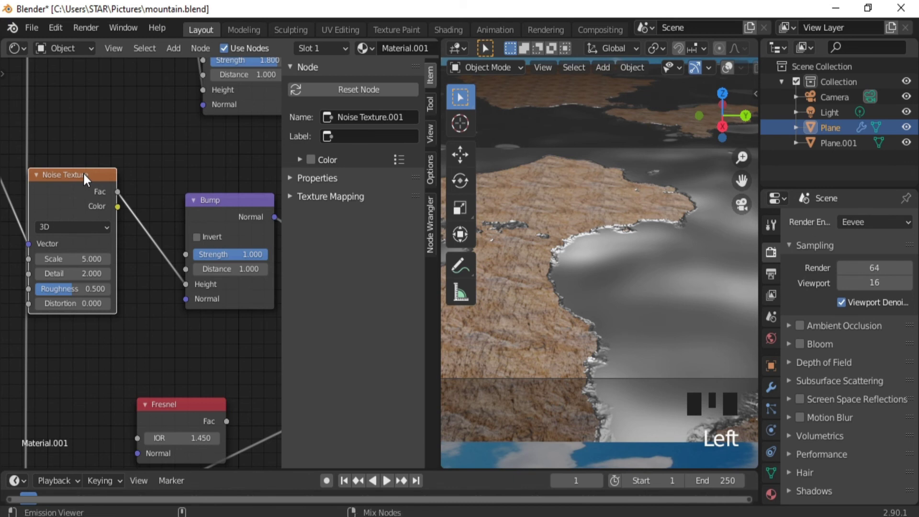
pyautogui.click(86, 180)
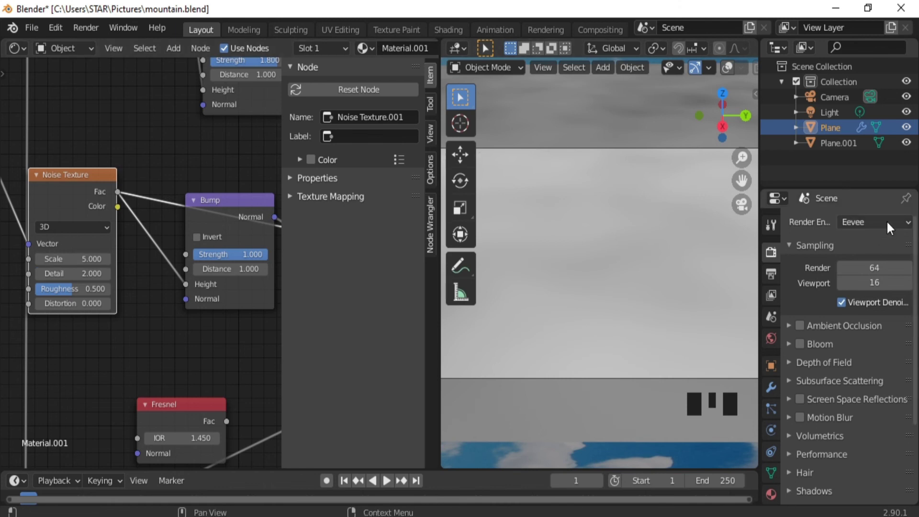
pyautogui.moveTo(891, 227); pyautogui.dragTo(854, 275)
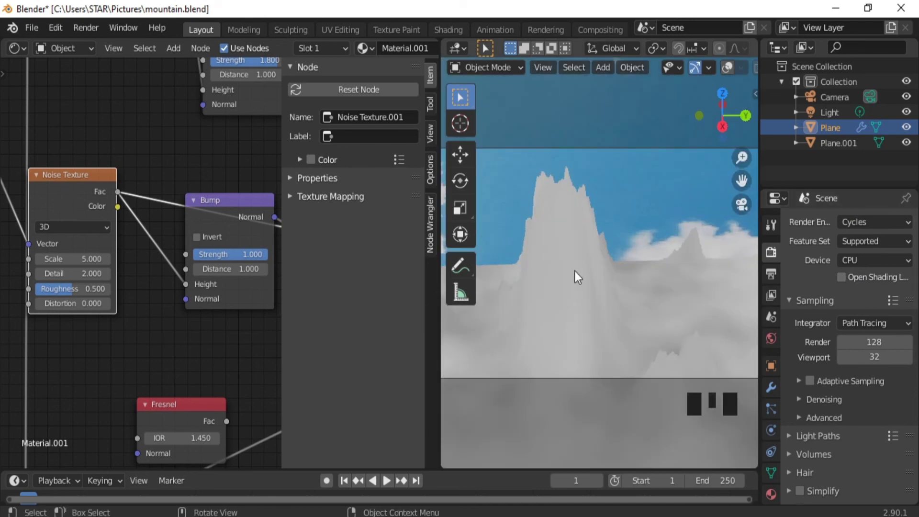
pyautogui.moveTo(885, 225); pyautogui.dragTo(857, 249)
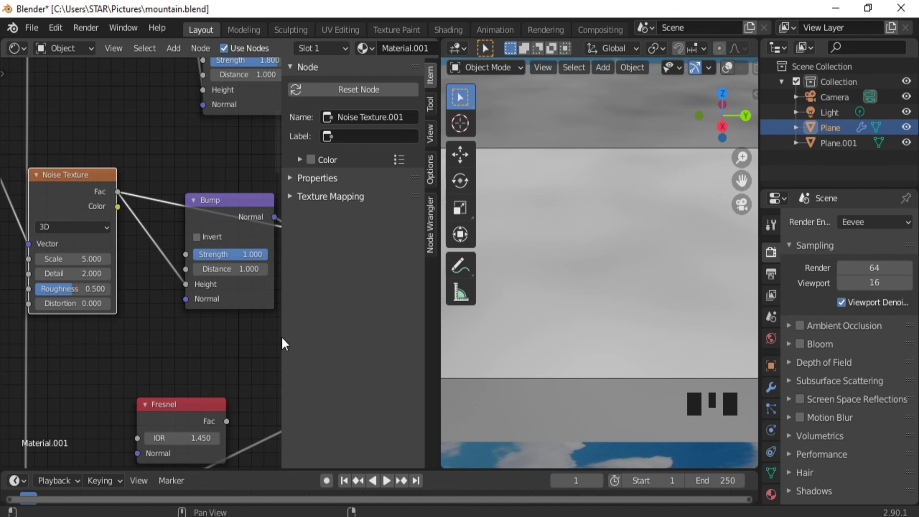
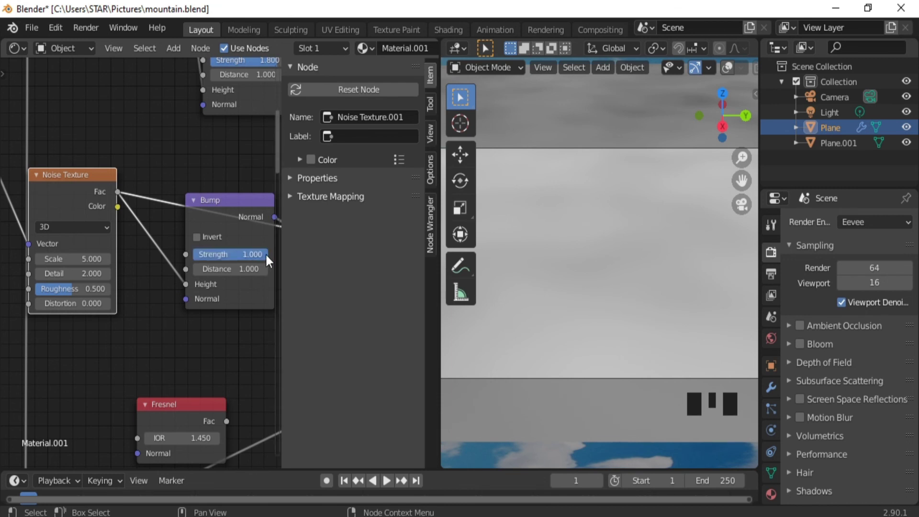
pyautogui.moveTo(269, 261); pyautogui.dragTo(187, 278)
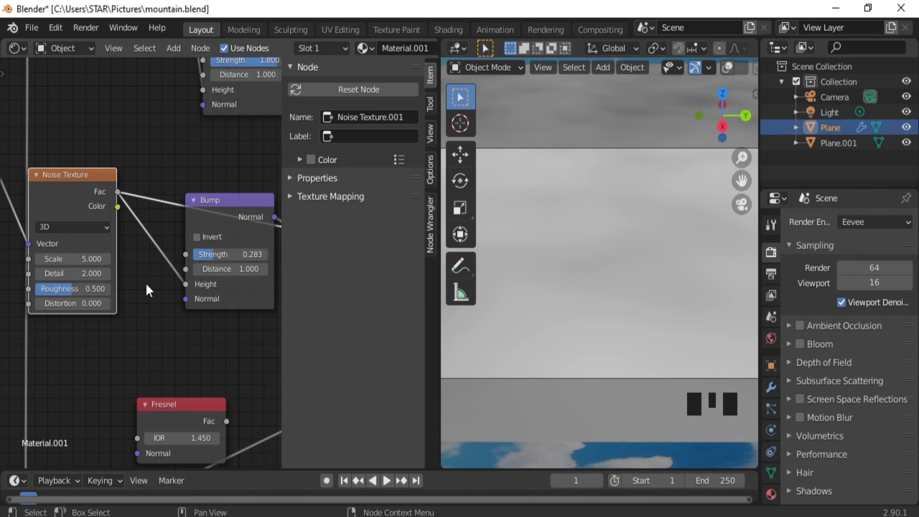
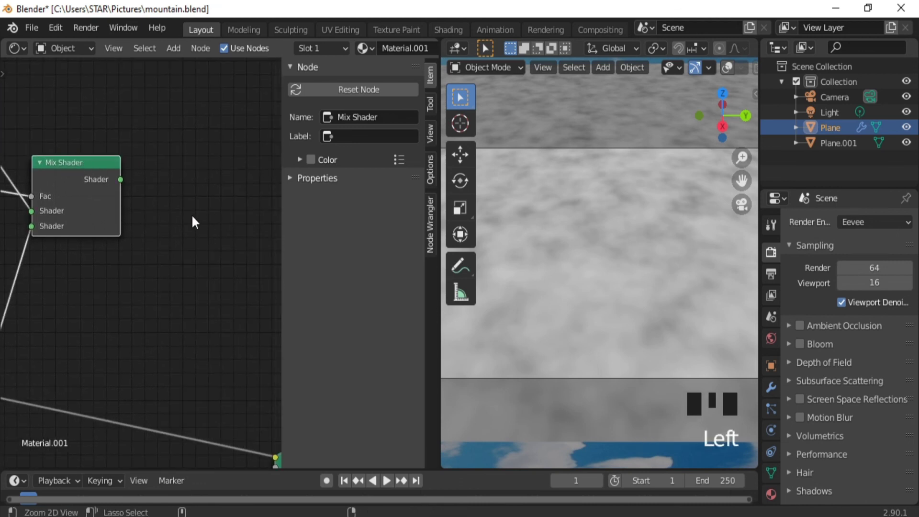
# Step: Reconnect the final Mix Shader's output to the Material Output Surface input
pyautogui.moveTo(195, 220); pyautogui.dragTo(117, 222)
pyautogui.click(116, 221)
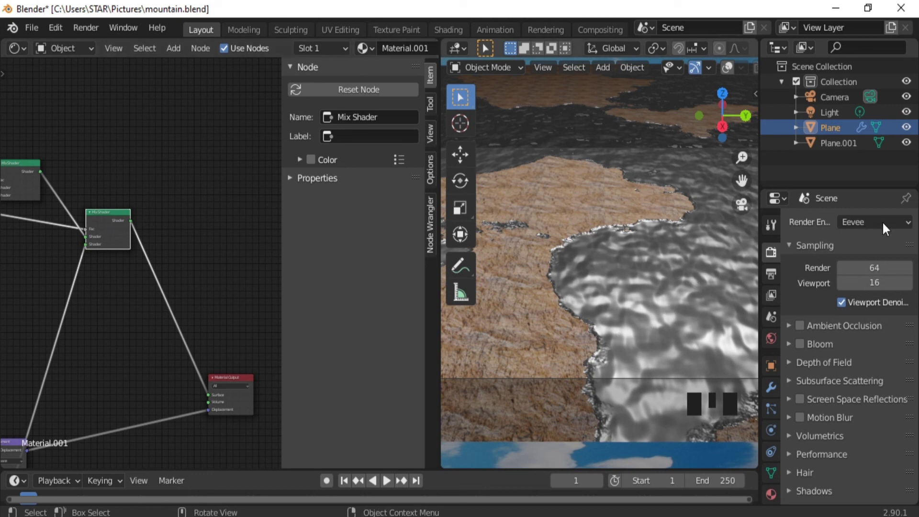
# Step: Set the render engine to Cycles and enlarge the 3D viewport over the node editor
pyautogui.moveTo(890, 227); pyautogui.dragTo(849, 276)
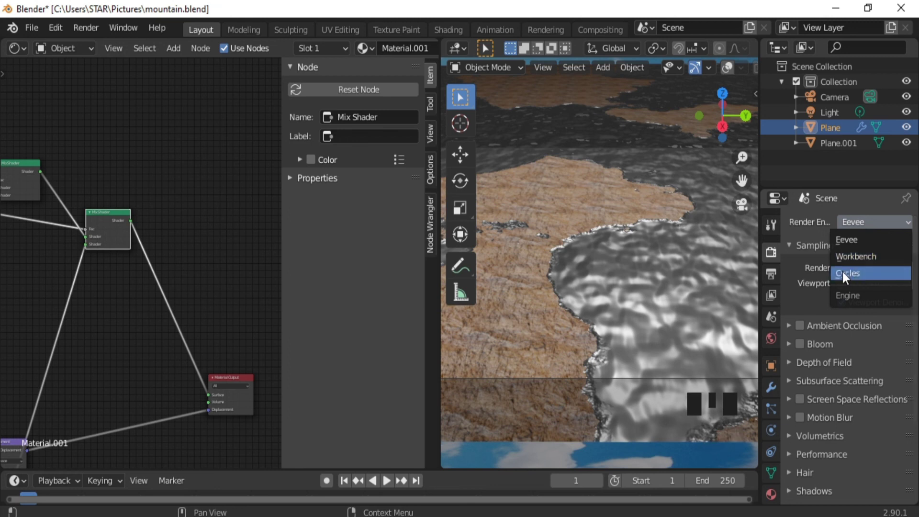
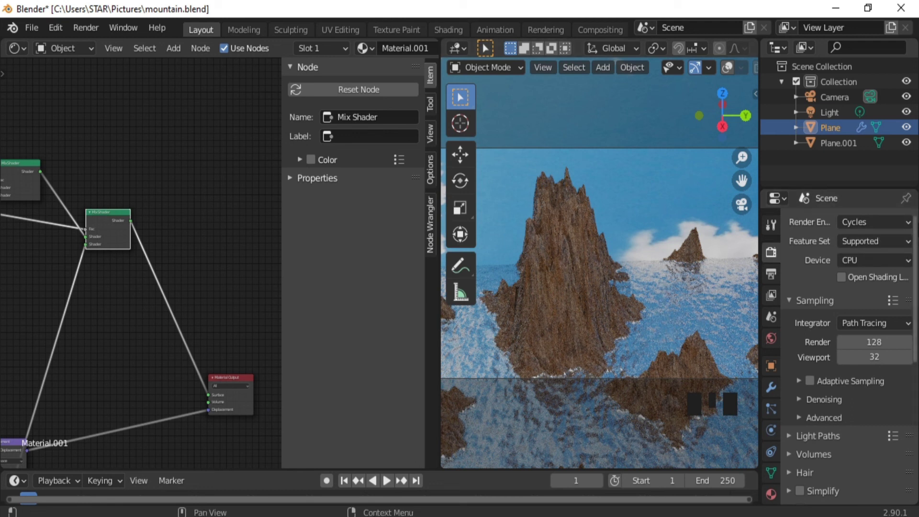
pyautogui.moveTo(889, 232); pyautogui.dragTo(865, 226)
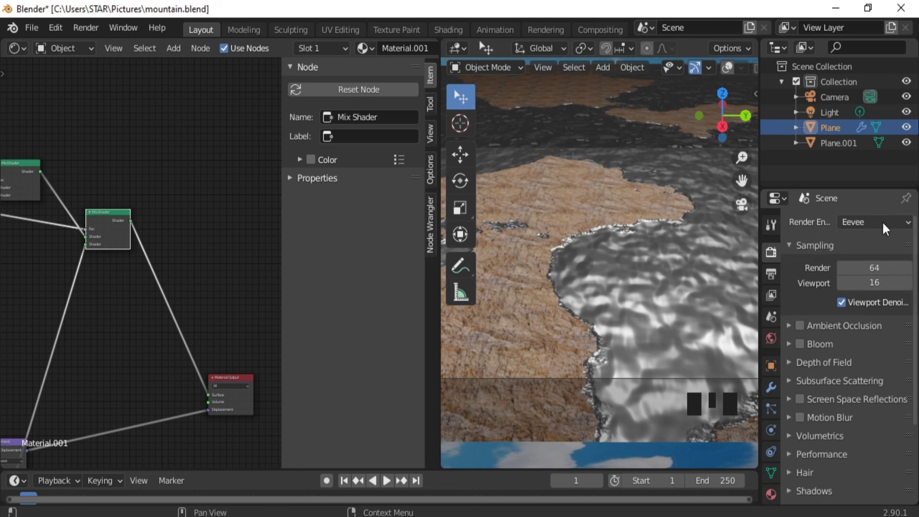
pyautogui.moveTo(885, 229); pyautogui.dragTo(632, 274)
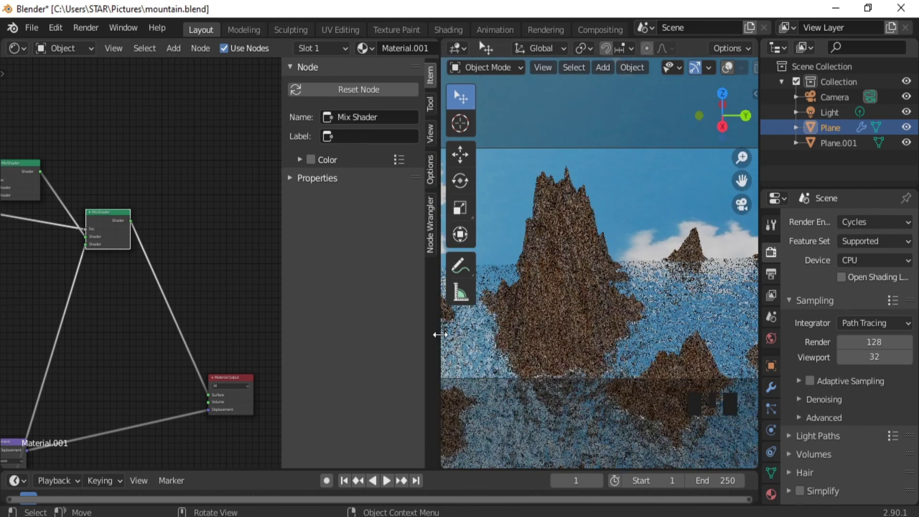
pyautogui.moveTo(444, 341); pyautogui.dragTo(352, 336)
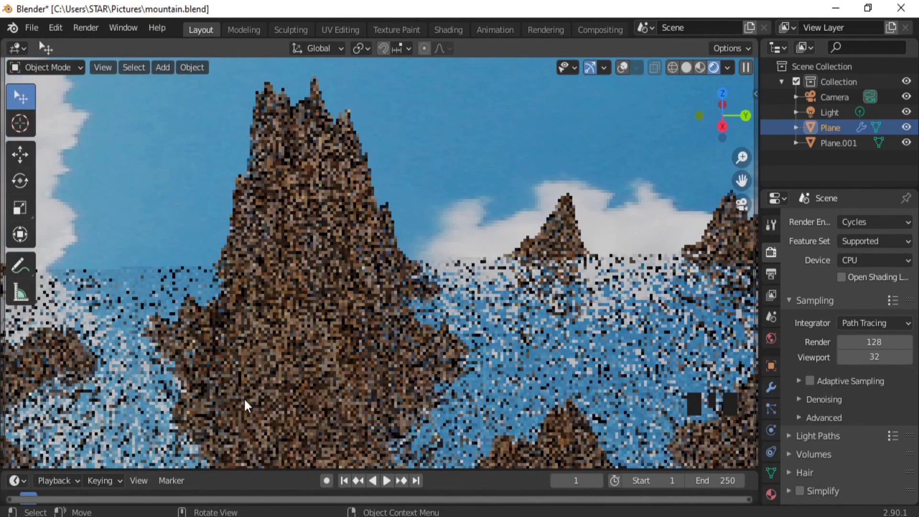